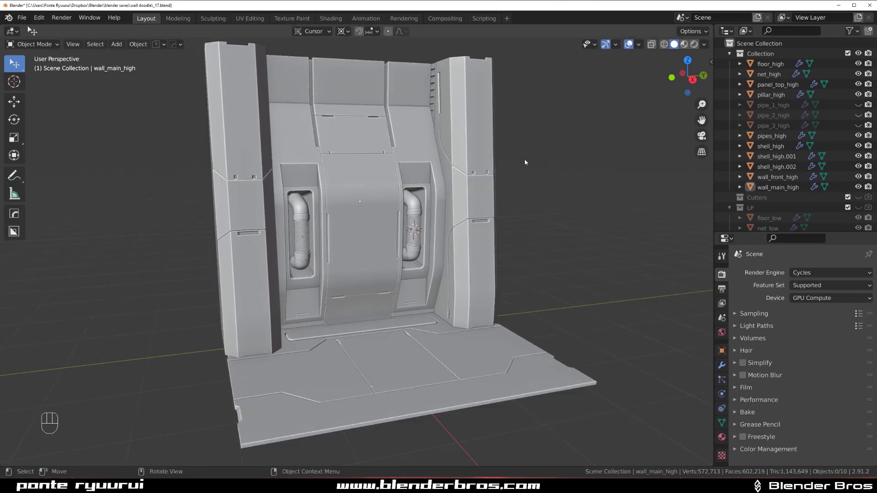
# Hide the other objects via the Outliner, select wall_main_high and enter Edit Mode on its mesh
pyautogui.click(494, 178)
pyautogui.click(858, 56)
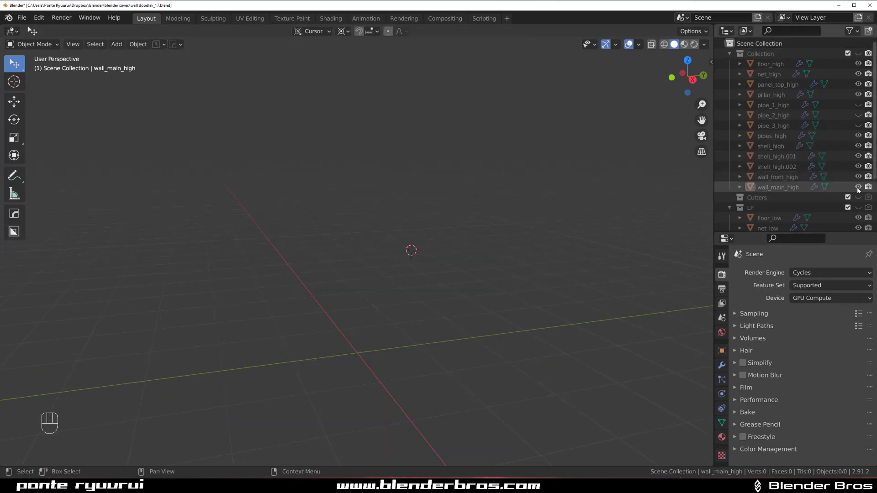
pyautogui.click(862, 206)
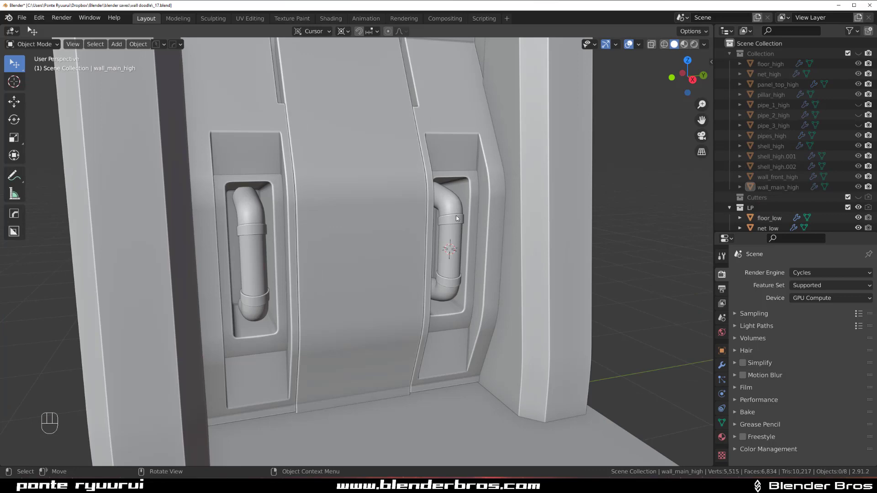
pyautogui.click(390, 161)
pyautogui.press('Tab')
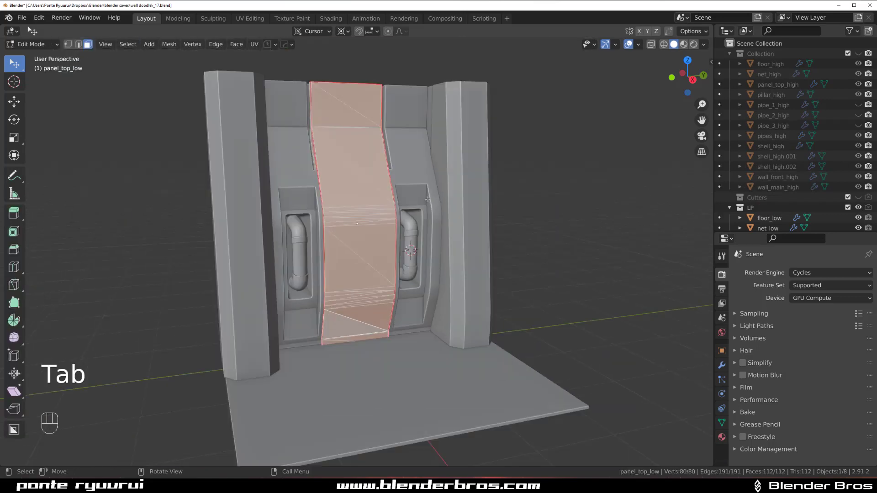
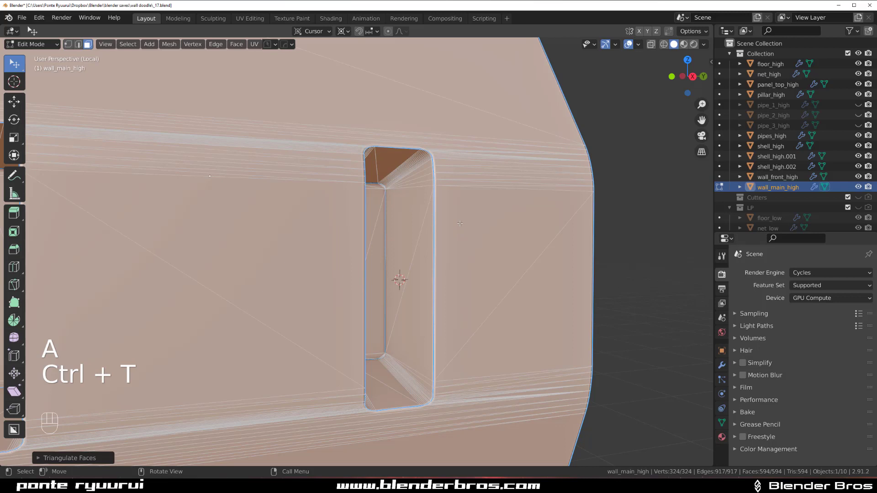
# Inspect the shaded wall_main_high in Object Mode, orbiting around the rounded window opening
pyautogui.press('Tab')
pyautogui.moveTo(447, 163); pyautogui.dragTo(450, 245)
pyautogui.click(376, 251)
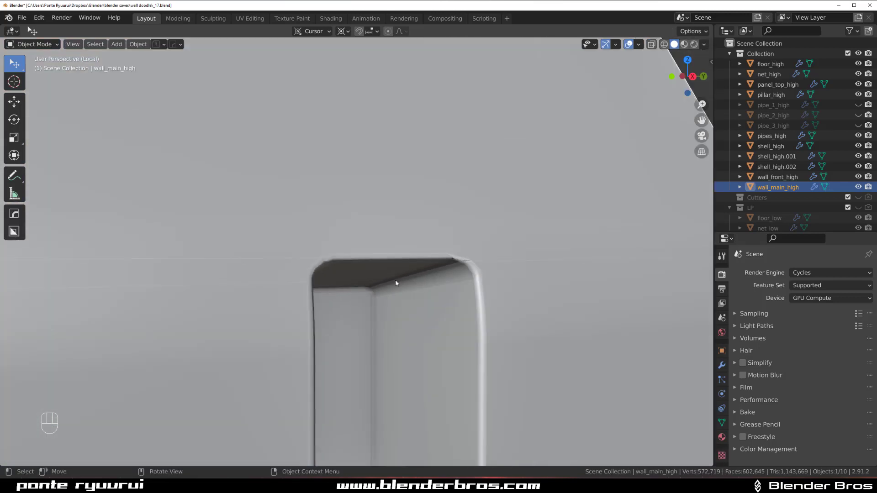
pyautogui.moveTo(423, 252); pyautogui.dragTo(341, 211)
pyautogui.moveTo(402, 199); pyautogui.dragTo(385, 230)
pyautogui.moveTo(383, 227); pyautogui.dragTo(401, 231)
pyautogui.moveTo(361, 284); pyautogui.dragTo(387, 198)
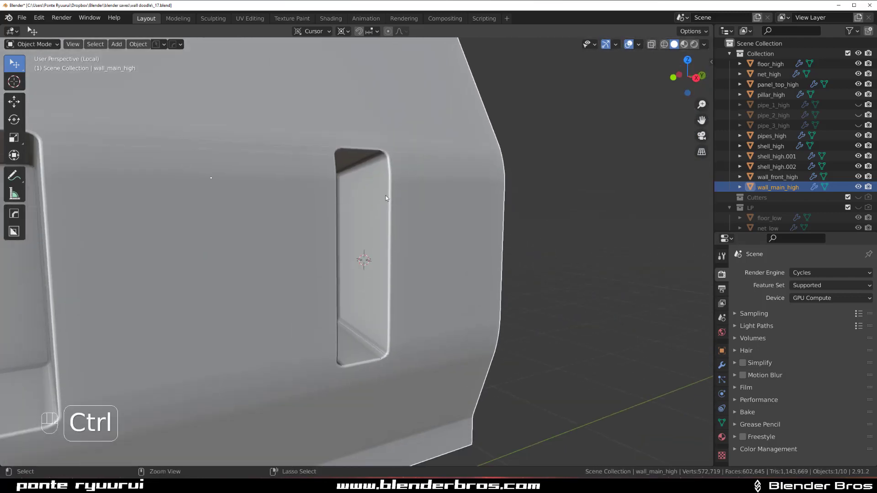
# Return to Edit Mode and view the wall orthographically from the side with both openings visible
pyautogui.press('ctrl+z')
pyautogui.press('ctrl+z')
pyautogui.press('`')
pyautogui.press('KP_5')
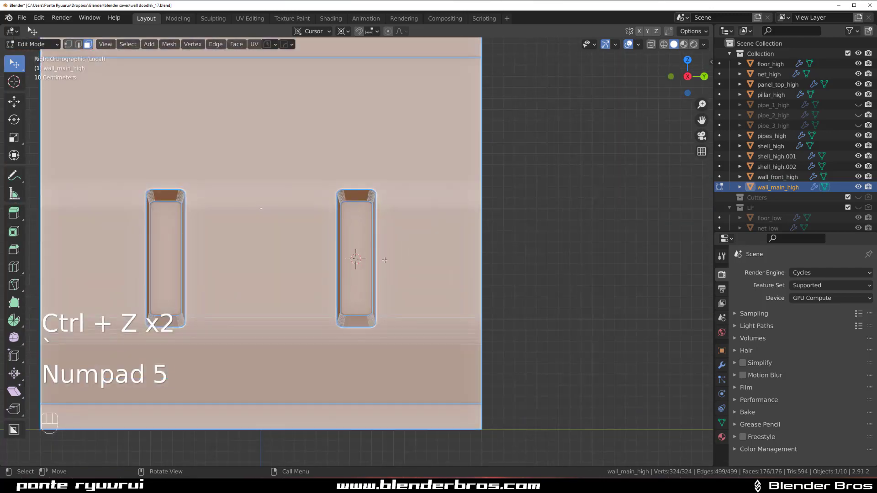
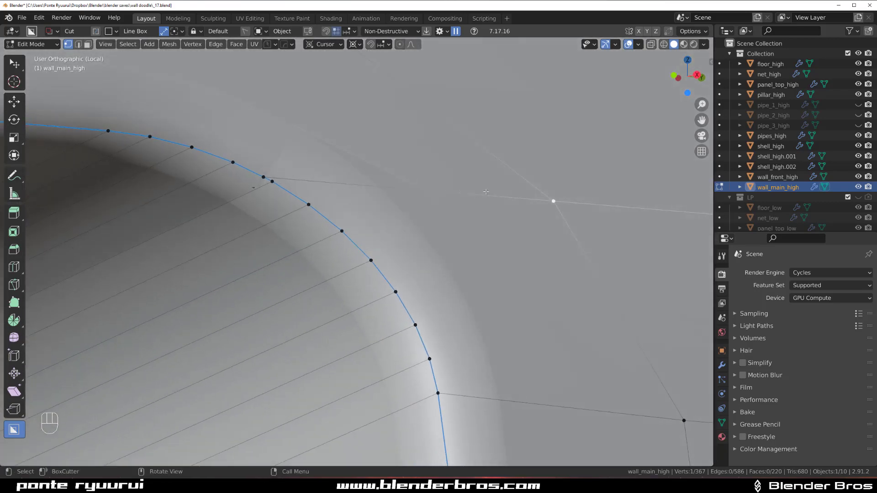
# With X-ray toggled to see hidden edges, join a window-curve vertex to a wall vertex with J
pyautogui.press('Tab')
pyautogui.press('Tab')
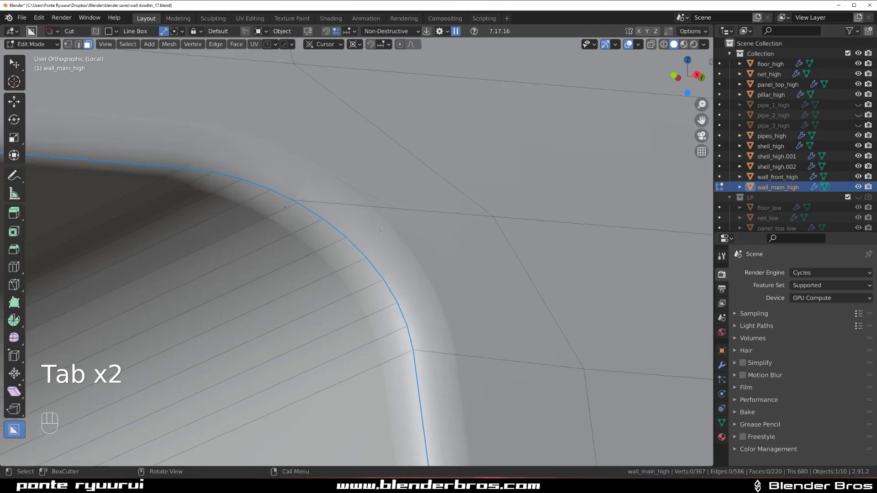
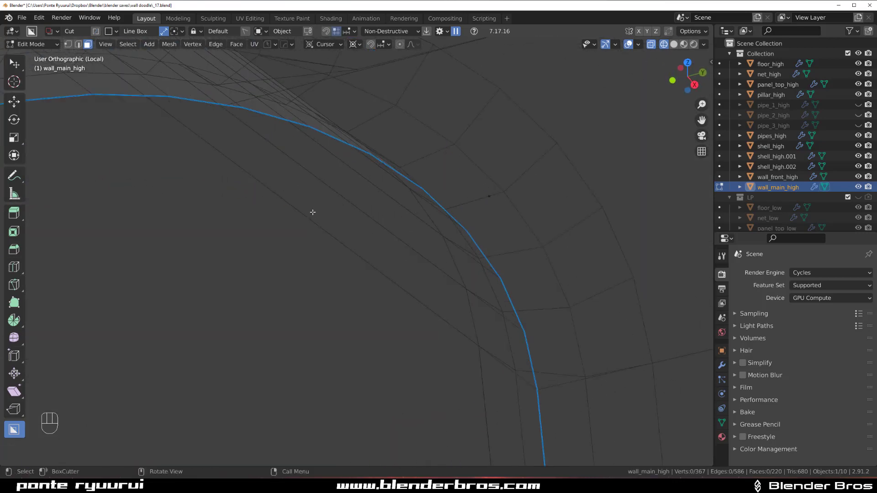
pyautogui.press('shift+z')
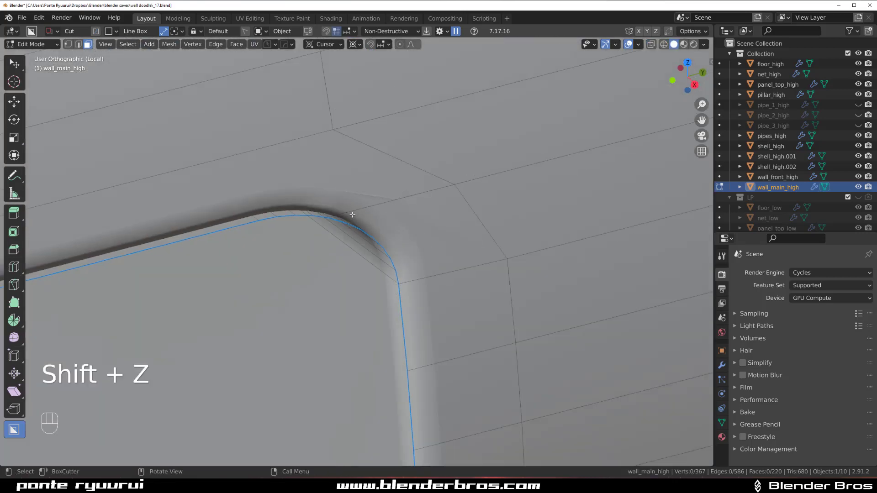
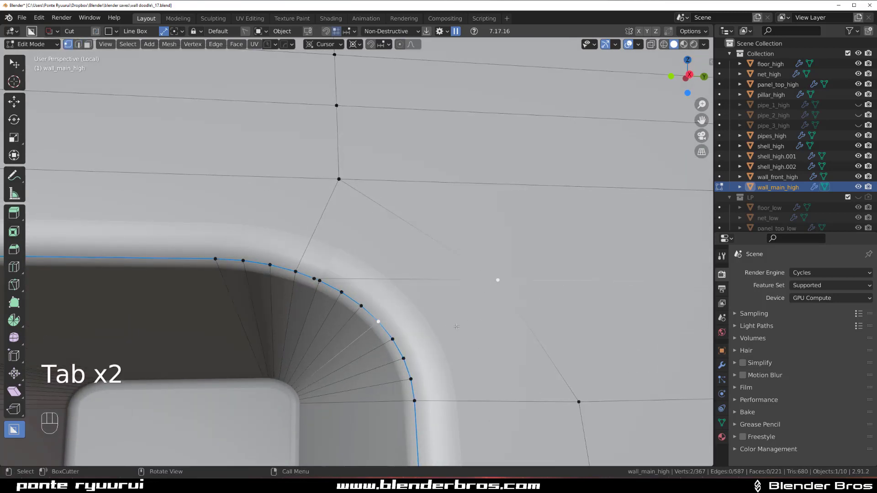
pyautogui.press('ctrl+z')
pyautogui.press('j')
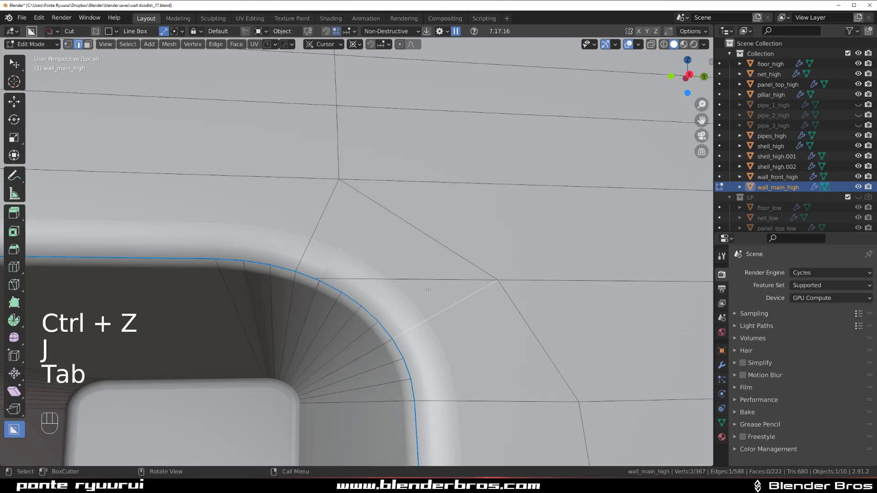
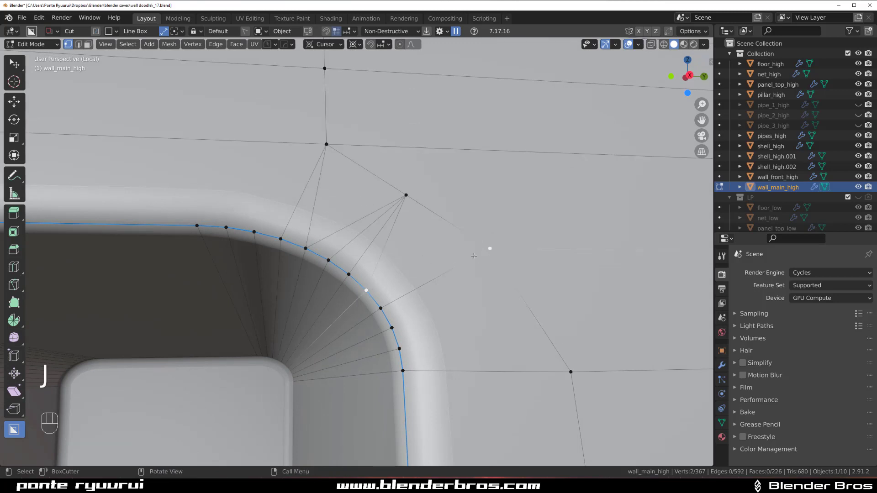
# Fan edges from the corner vertices to the wall vertex, then check the corner shading in Object Mode
pyautogui.press('j')
pyautogui.moveTo(428, 280); pyautogui.dragTo(433, 248)
pyautogui.press('Tab')
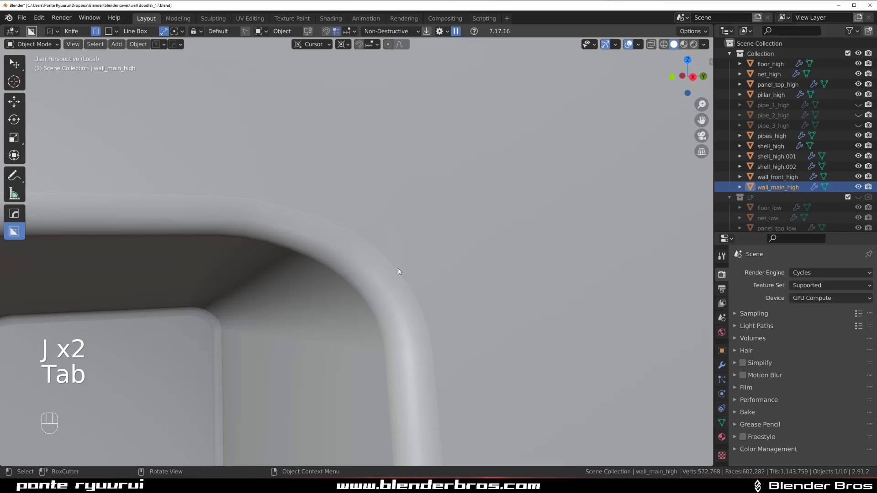
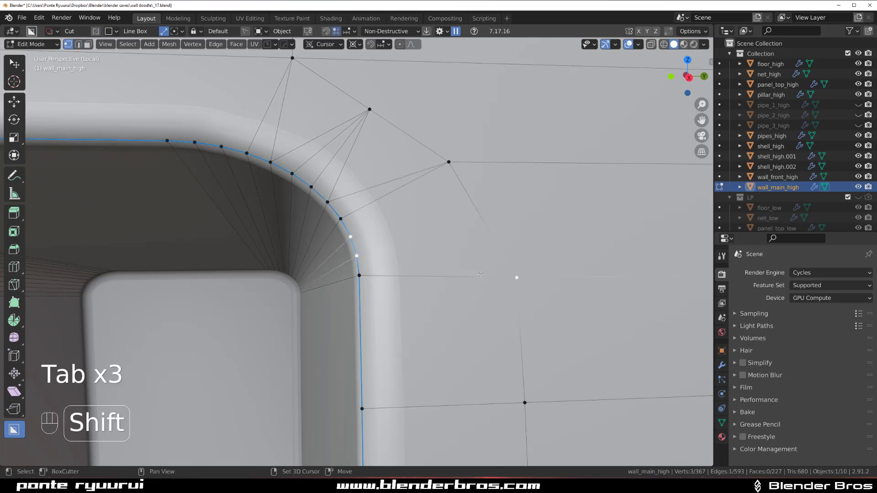
# Run HOps Star Connect on the lower corner-curve vertices for another edge fan
pyautogui.press('q')
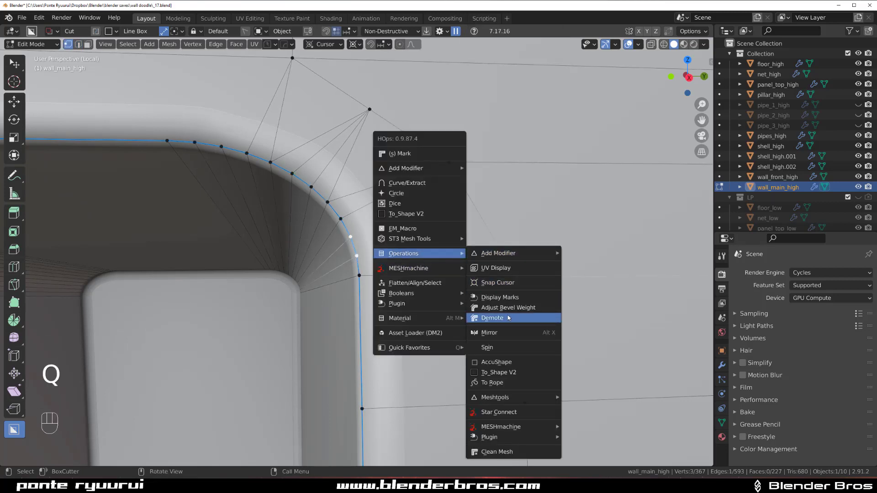
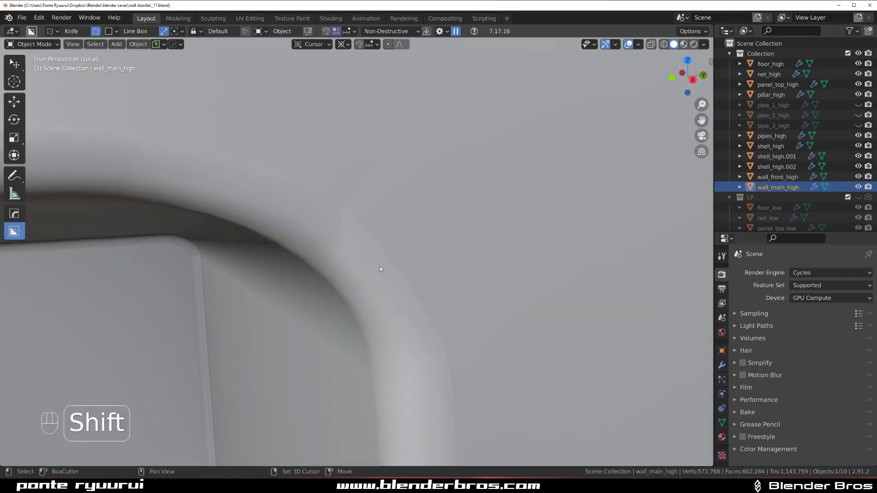
# Connect a corner-curve vertex to the wall with J and inspect the smoothed corner in Object Mode
pyautogui.press('Tab')
pyautogui.moveTo(377, 194); pyautogui.dragTo(377, 182)
pyautogui.click(391, 220)
pyautogui.moveTo(362, 252); pyautogui.dragTo(395, 270)
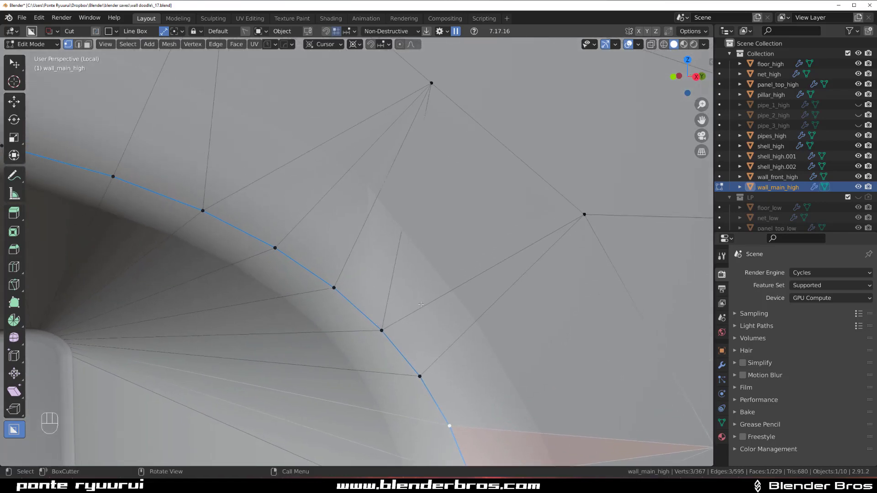
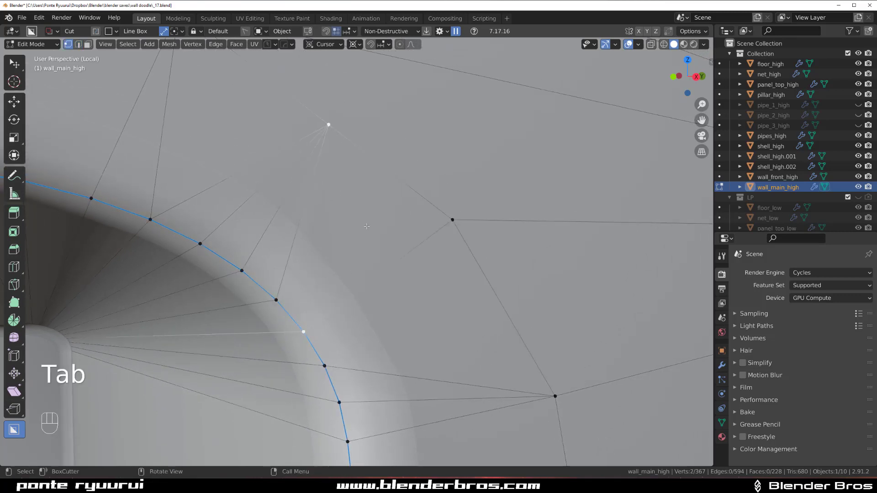
pyautogui.press('j')
pyautogui.press('Tab')
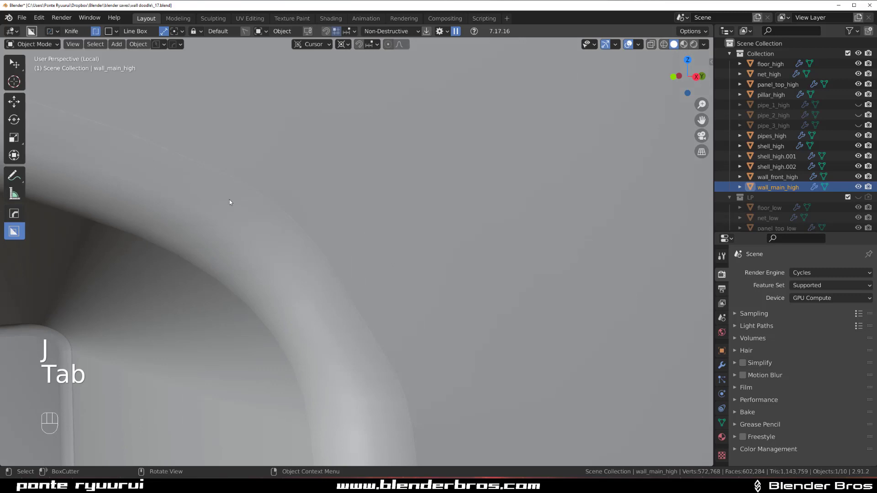
pyautogui.moveTo(357, 258); pyautogui.dragTo(416, 240)
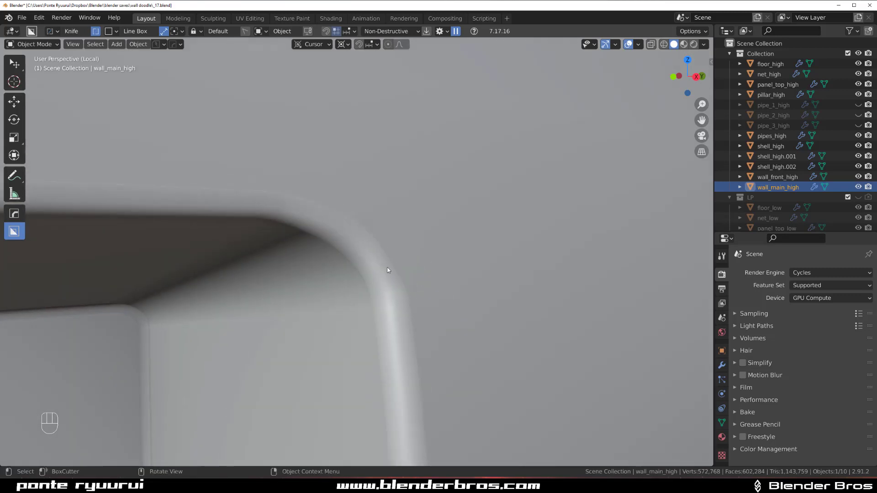
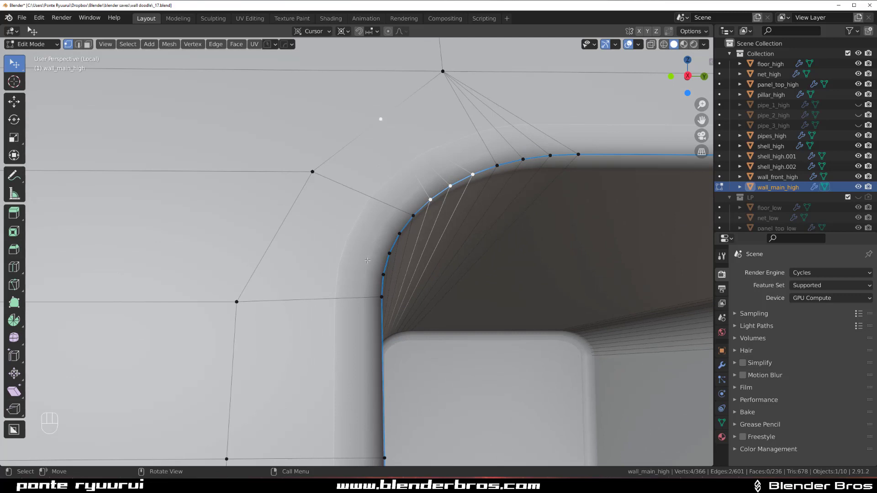
# Apply HOps Star Connect to fan three edges from a wall vertex to the rounded corner
pyautogui.press('y')
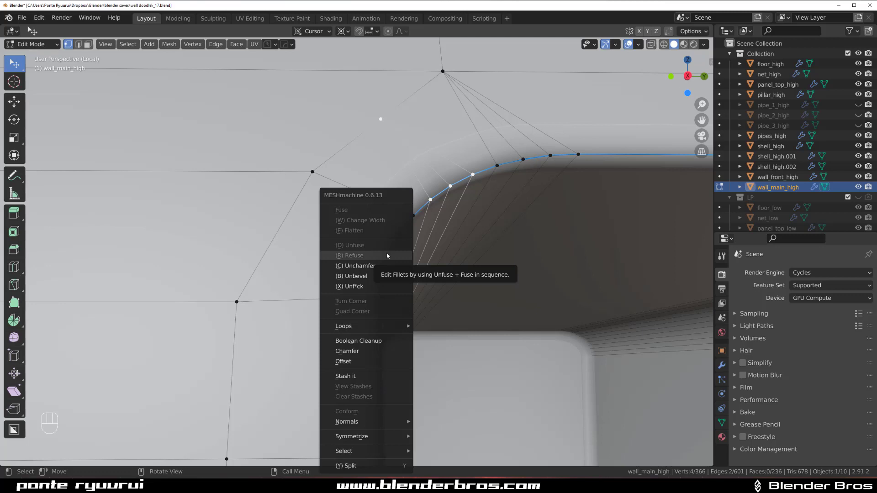
pyautogui.press('q')
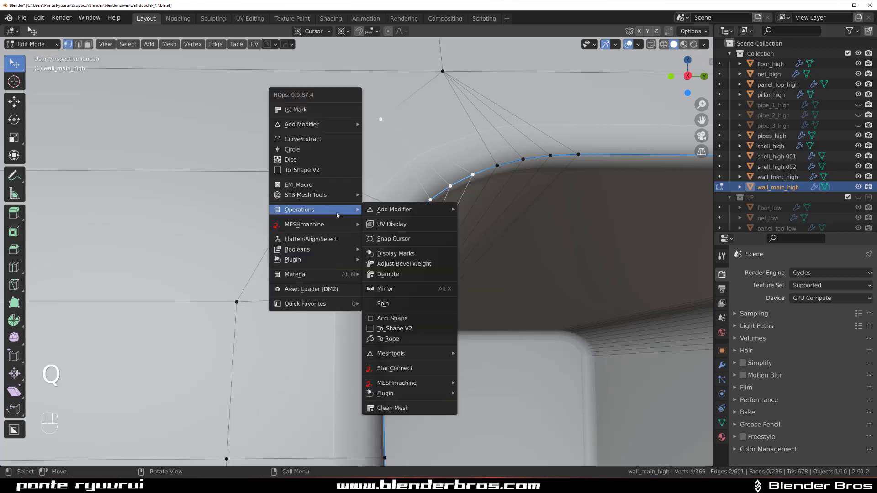
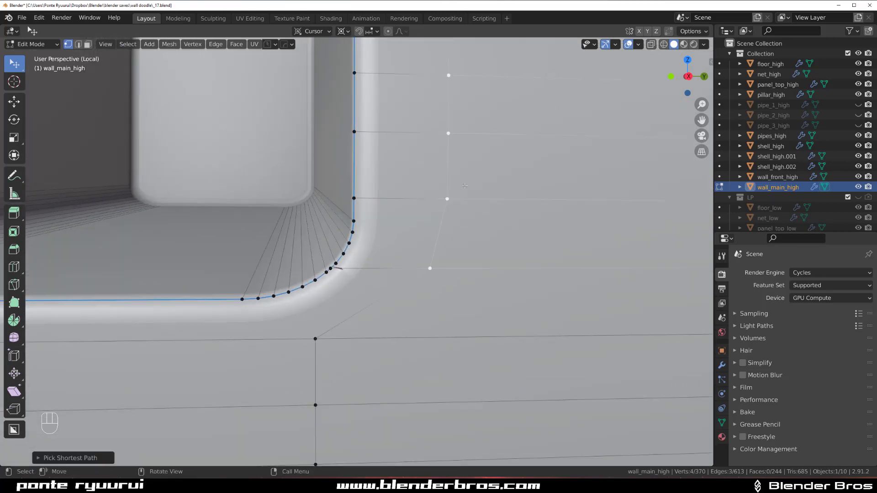
# Slide the wall edge loop toward the corner and Star Connect a corner vertex to nearby wall vertices
pyautogui.press('g')
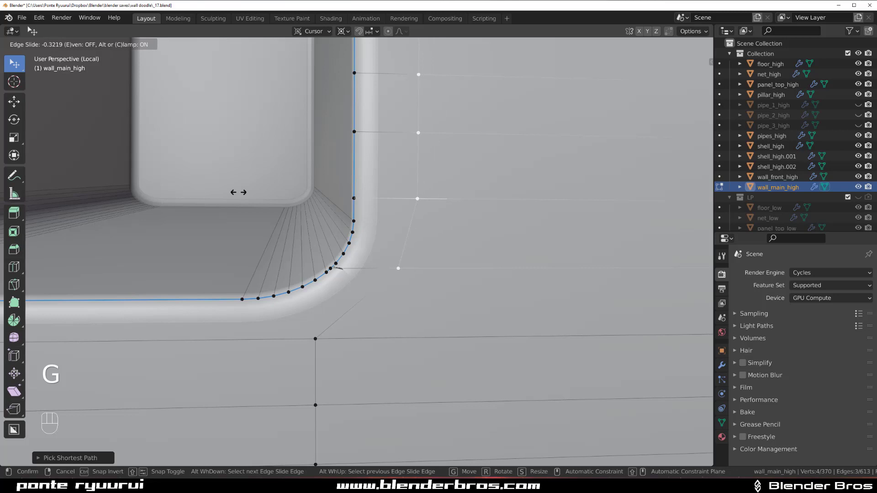
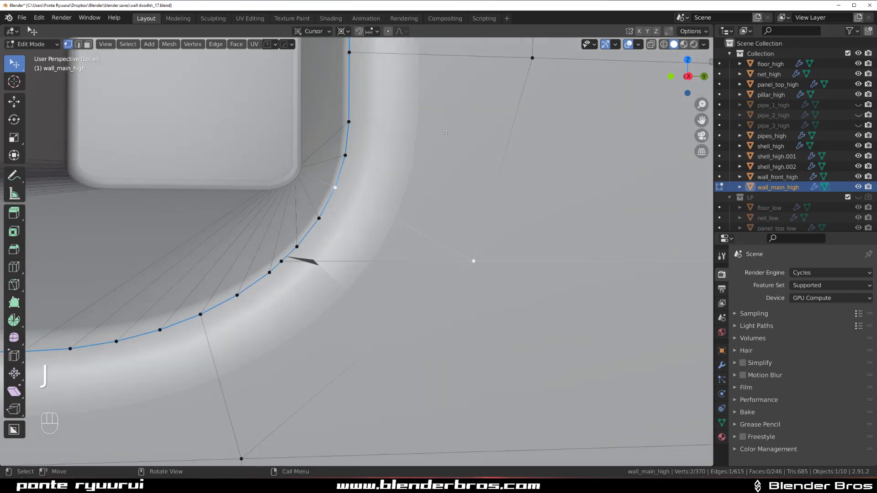
pyautogui.press('Tab')
pyautogui.click(486, 167)
pyautogui.moveTo(498, 177); pyautogui.dragTo(488, 165)
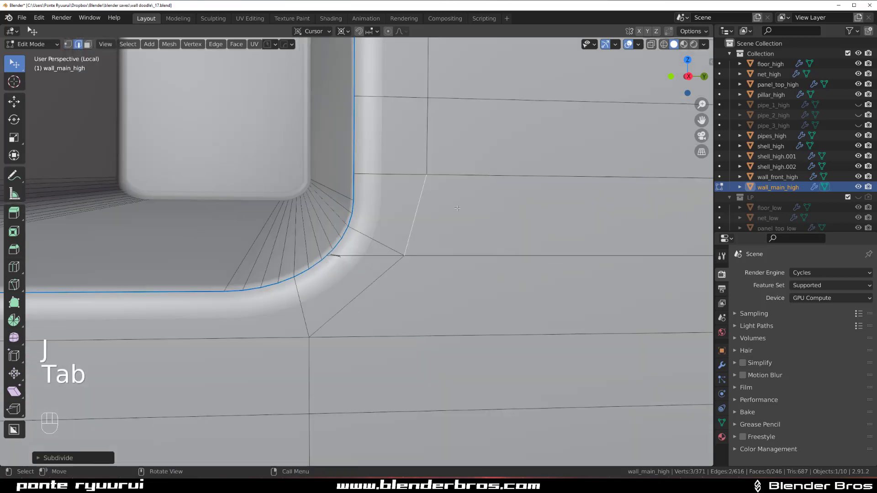
pyautogui.moveTo(427, 223); pyautogui.dragTo(401, 241)
pyautogui.press('Tab')
pyautogui.click(394, 238)
pyautogui.middleClick(394, 238)
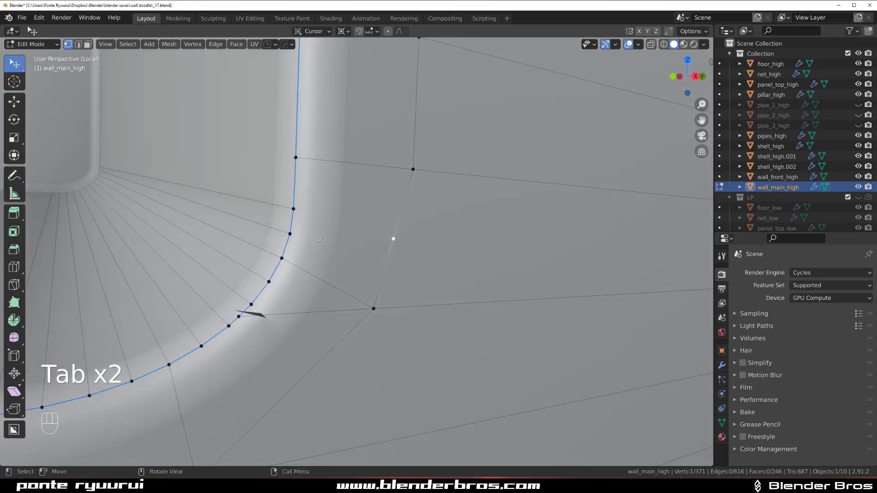
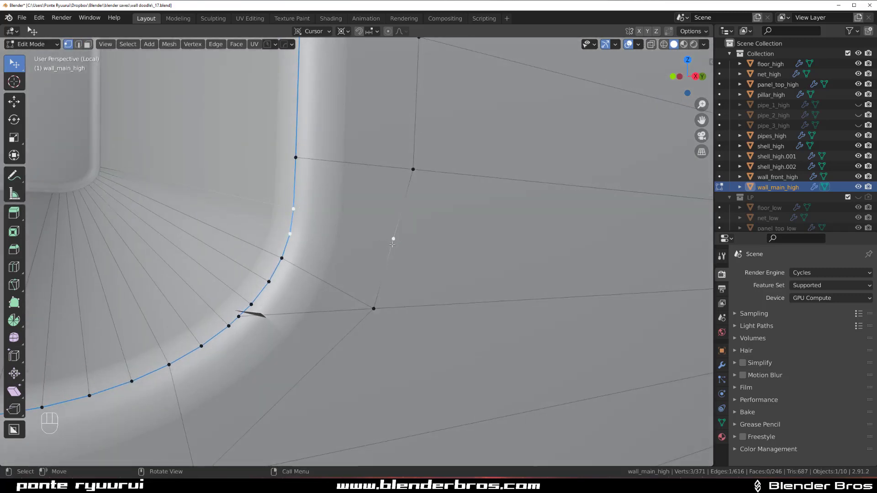
pyautogui.press('q')
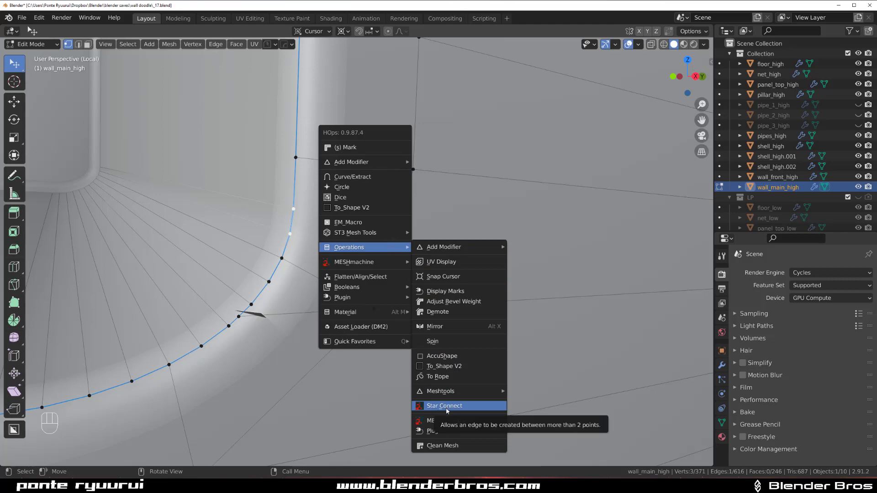
pyautogui.moveTo(324, 301); pyautogui.dragTo(364, 217)
pyautogui.press('Tab')
pyautogui.click(348, 223)
# Select an edge beside the corner and gather vertices on the curved edge for the next connection
pyautogui.press('x')
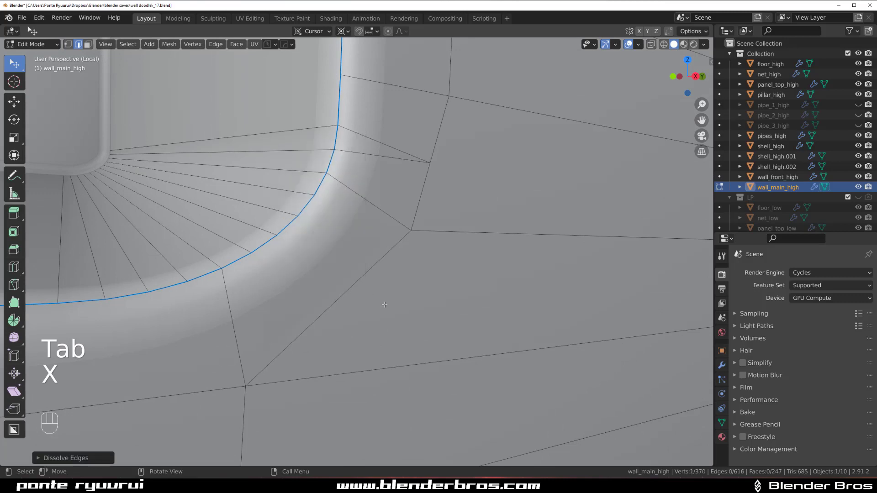
pyautogui.click(355, 280)
pyautogui.moveTo(360, 284); pyautogui.dragTo(421, 283)
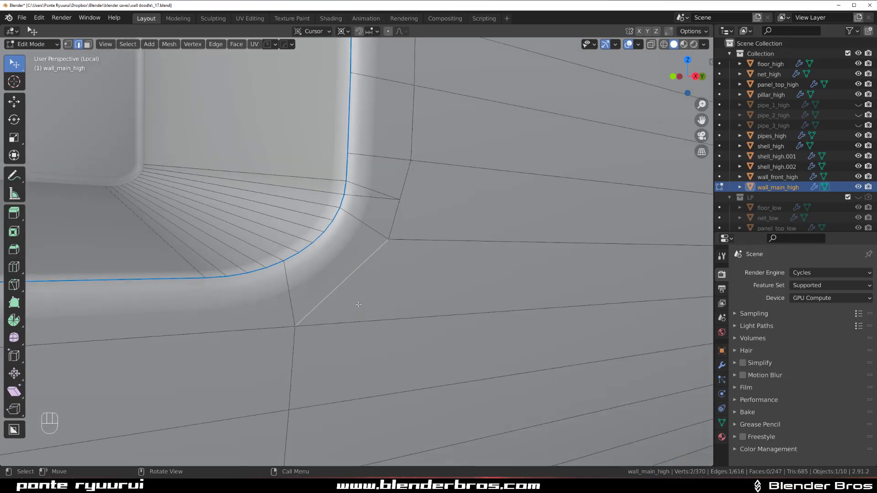
pyautogui.moveTo(355, 285); pyautogui.dragTo(346, 210)
pyautogui.press('Tab')
pyautogui.click(308, 187)
pyautogui.click(236, 269)
# Add another corner vertex to the selection and run a HOps mesh operation on it
pyautogui.click(330, 313)
pyautogui.press('q')
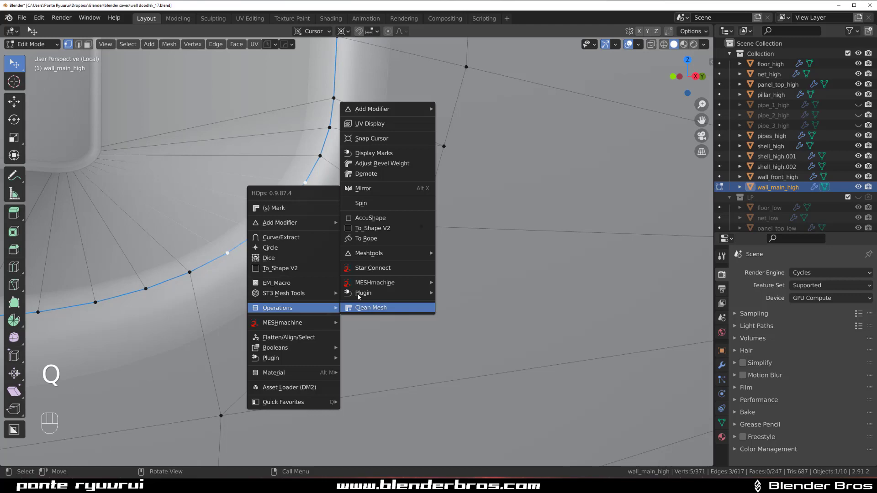
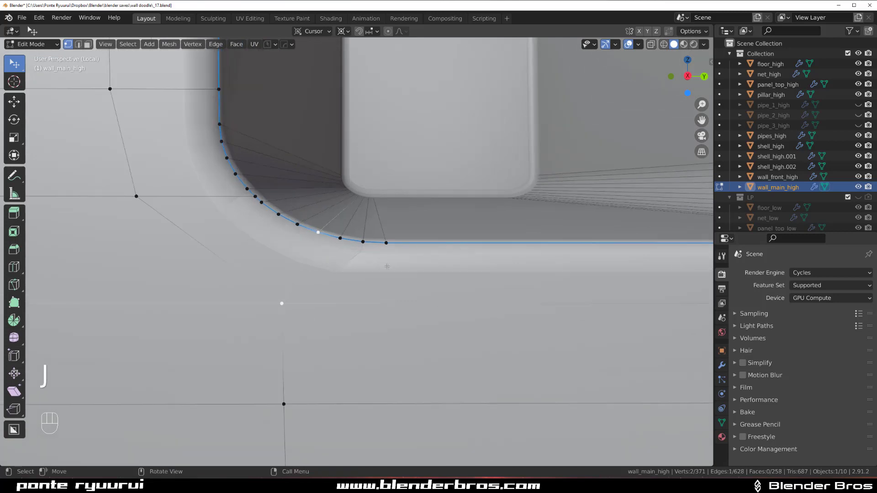
# Select four vertices along the next rounded corner and apply HOps Star Connect to them
pyautogui.click(366, 237)
pyautogui.doubleClick(367, 237)
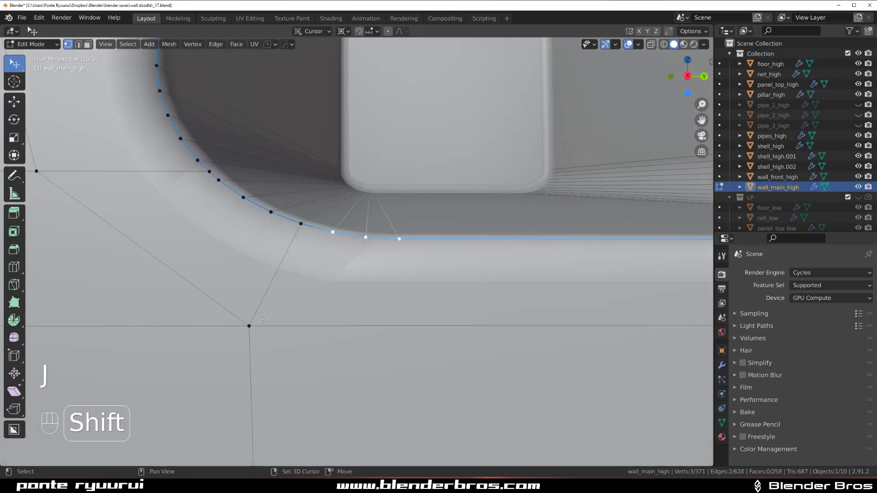
pyautogui.click(367, 236)
pyautogui.press('q')
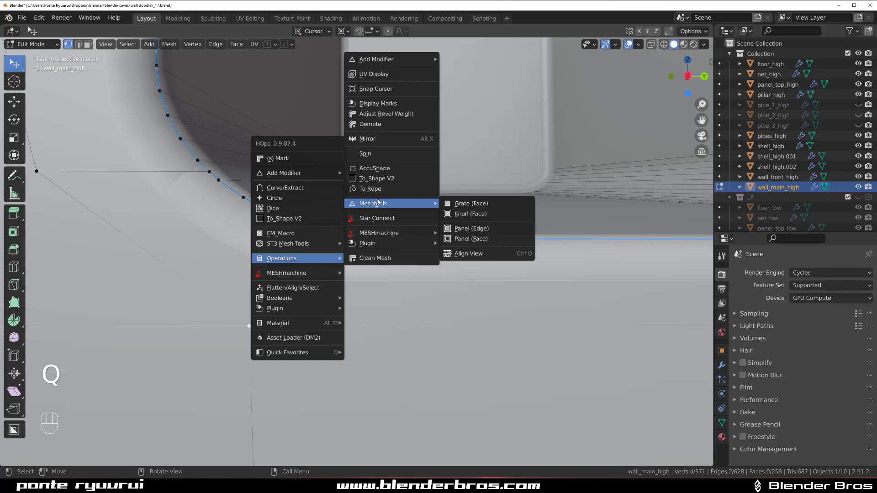
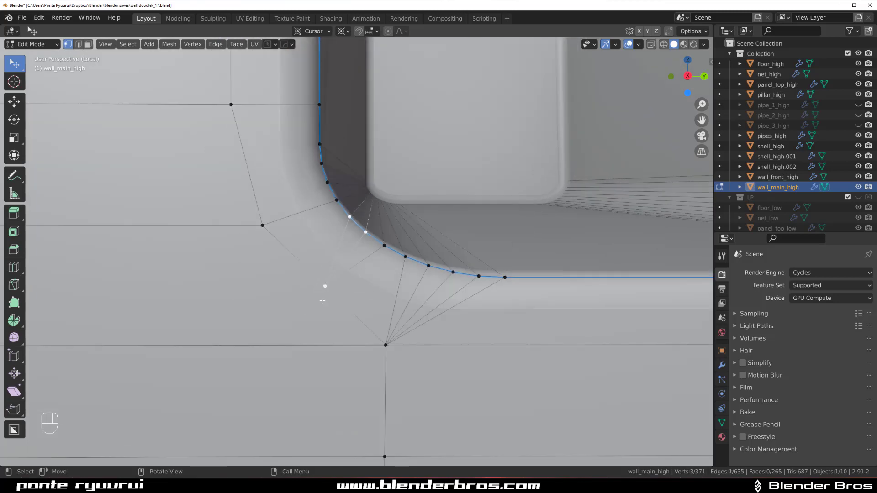
# Re-enter Edit Mode on the window corner and select the edge's vertices for subdividing
pyautogui.press('Tab')
pyautogui.press('Tab')
pyautogui.moveTo(324, 219); pyautogui.dragTo(329, 271)
pyautogui.doubleClick(345, 247)
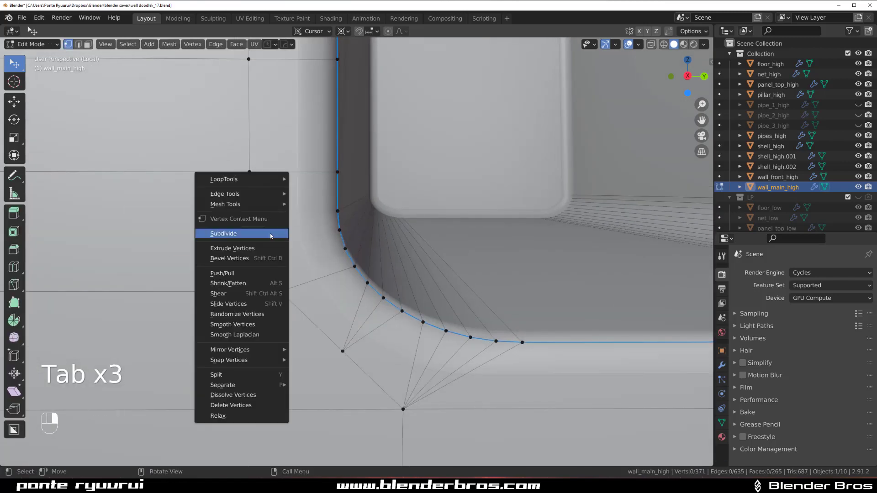